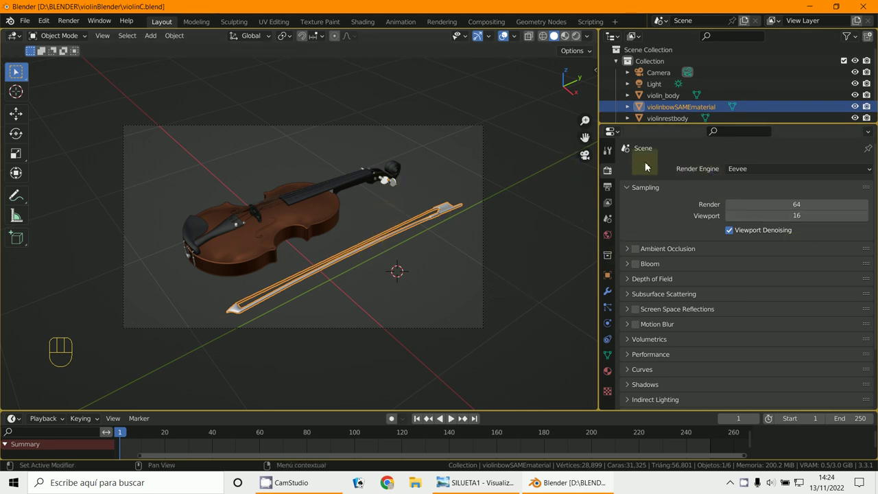
# Switch the render engine from Eevee to Workbench in Render Properties
pyautogui.moveTo(762, 175); pyautogui.dragTo(613, 181)
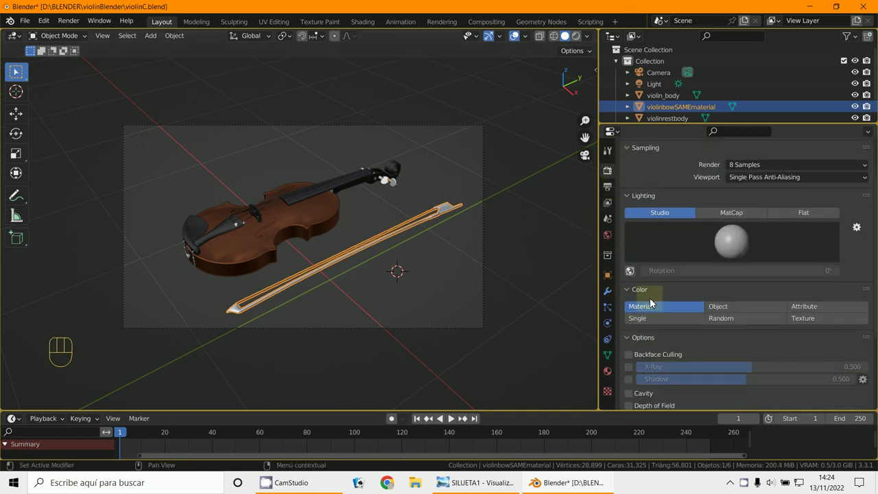
pyautogui.moveTo(635, 350); pyautogui.dragTo(733, 343)
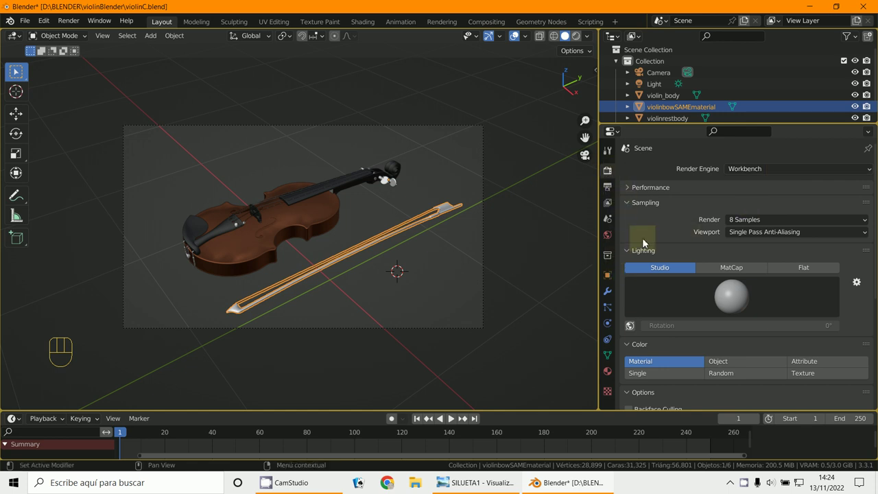
# Set Workbench lighting to Flat with a Single black object colour, then go to World settings
pyautogui.moveTo(626, 242); pyautogui.dragTo(821, 241)
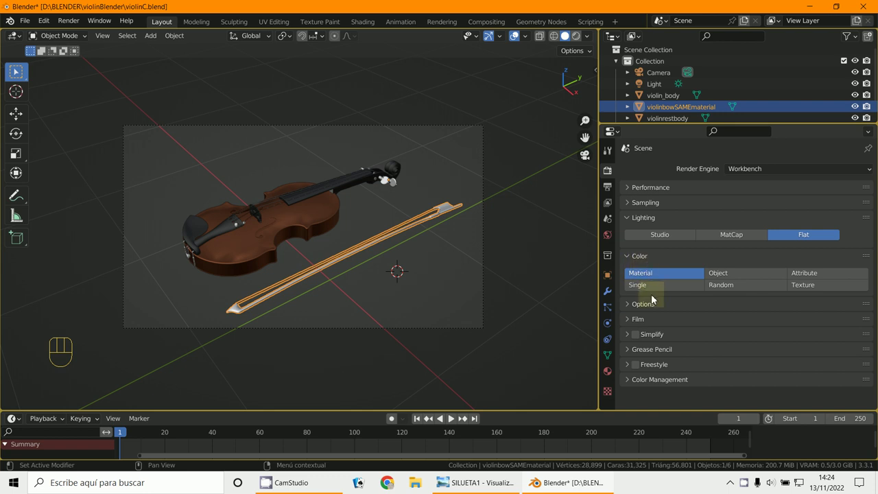
pyautogui.click(654, 292)
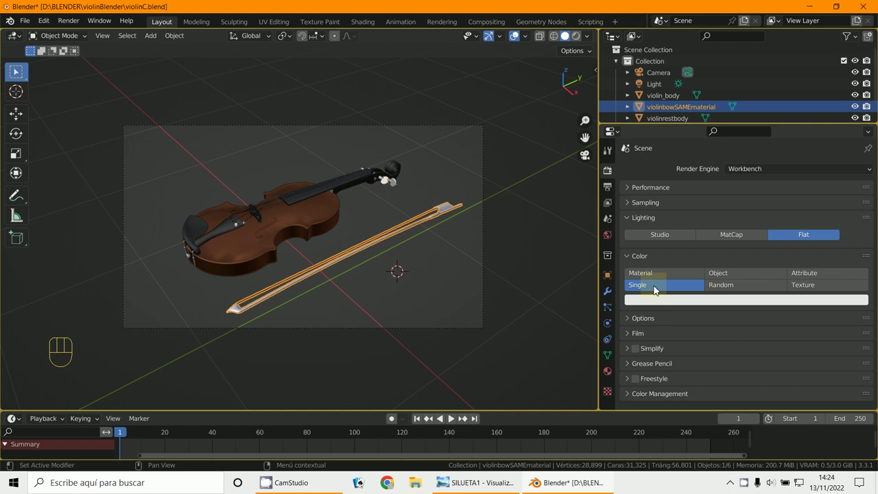
pyautogui.click(753, 306)
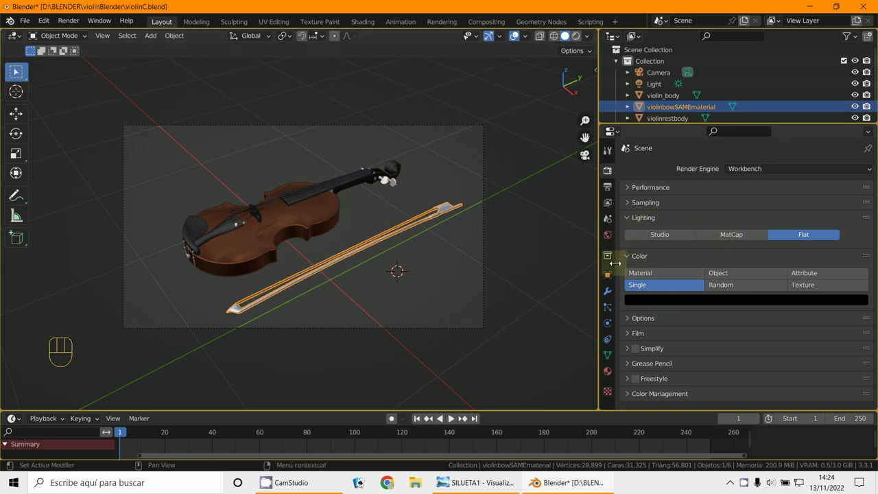
pyautogui.click(609, 240)
# Raise the world viewport colour Value to 1.0 (pure white) and return to render settings
pyautogui.moveTo(628, 193); pyautogui.dragTo(746, 208)
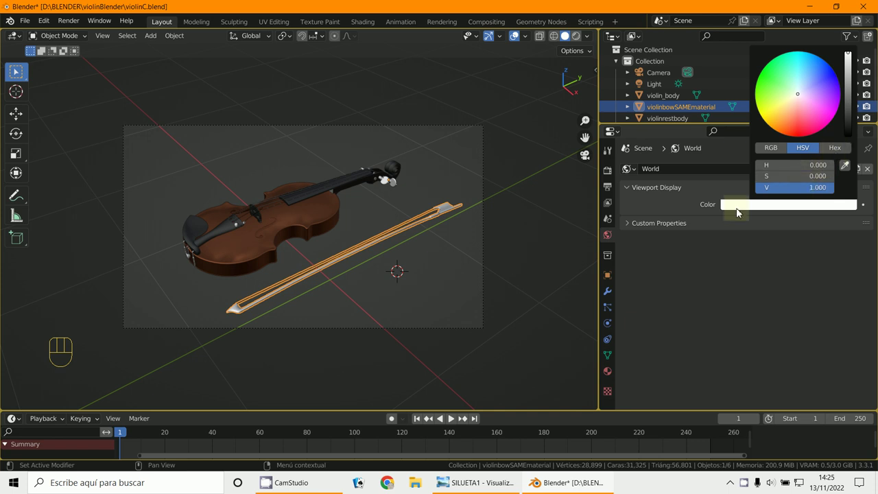
pyautogui.click(750, 301)
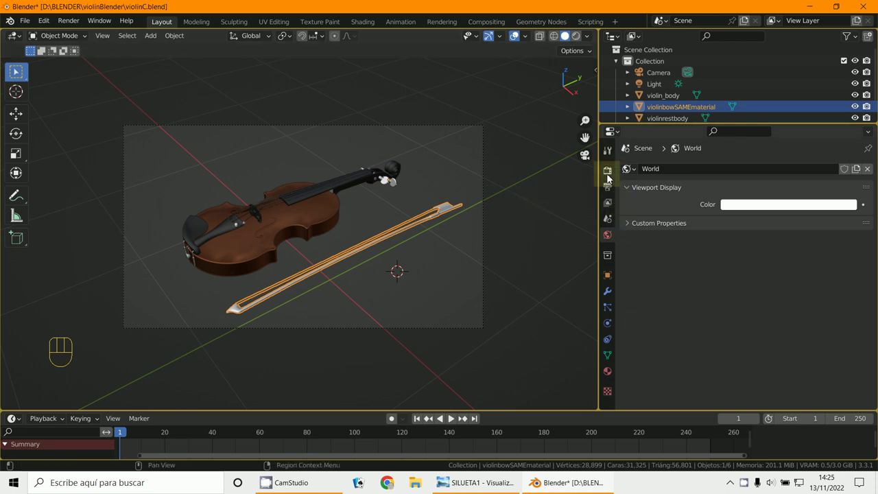
pyautogui.click(609, 180)
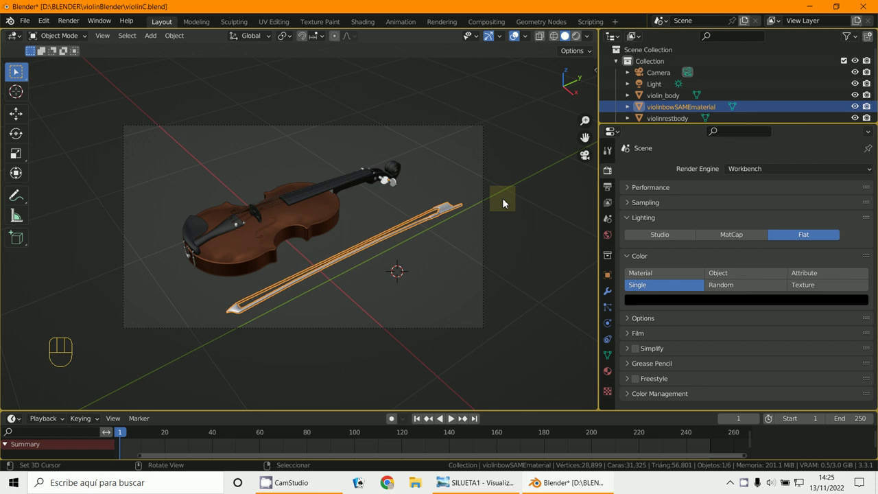
# Expand the Film panel, render the violin as black silhouettes and check the world colour
pyautogui.click(610, 177)
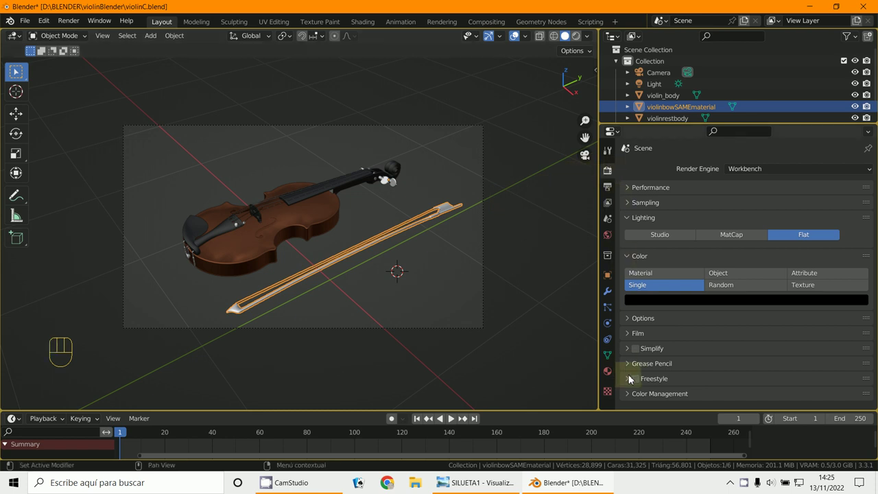
pyautogui.moveTo(628, 337); pyautogui.dragTo(475, 262)
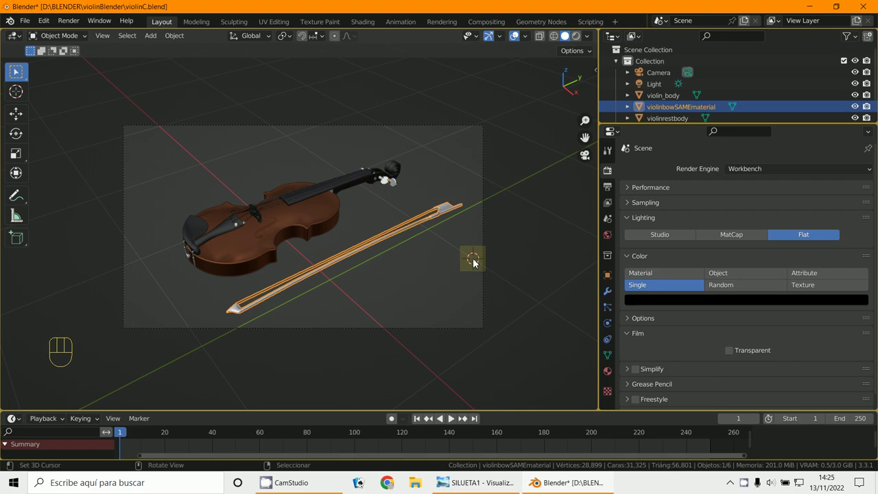
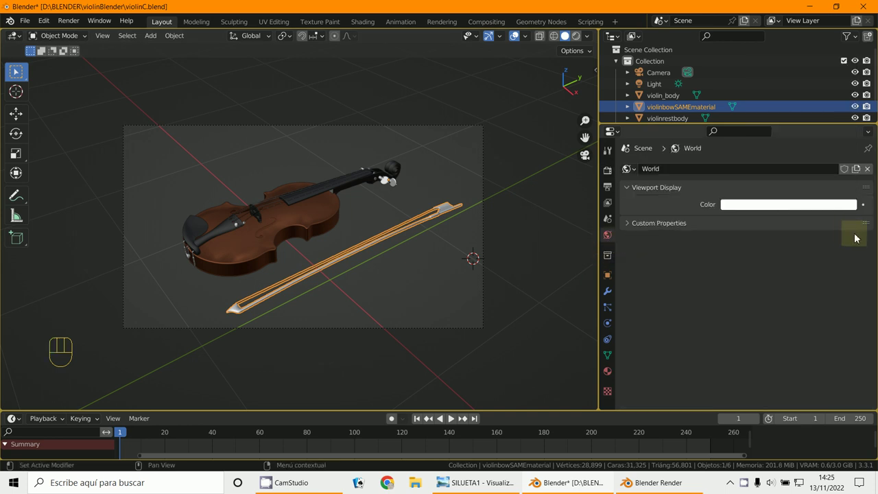
pyautogui.click(811, 205)
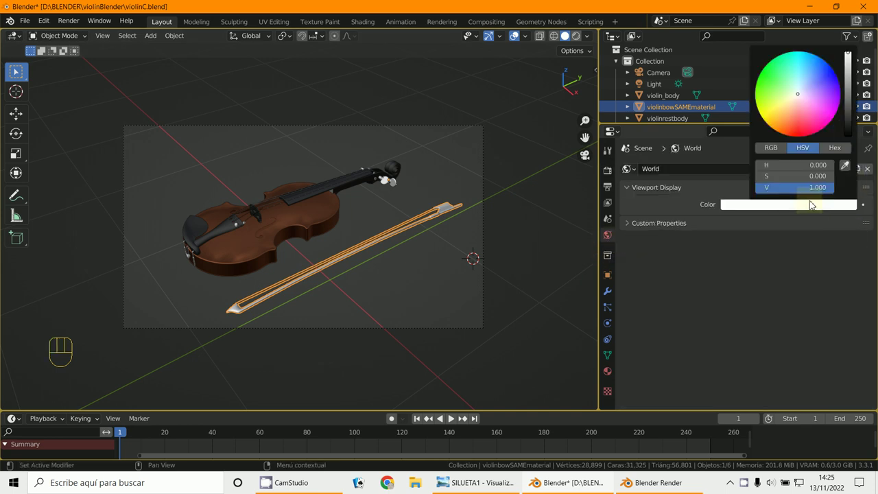
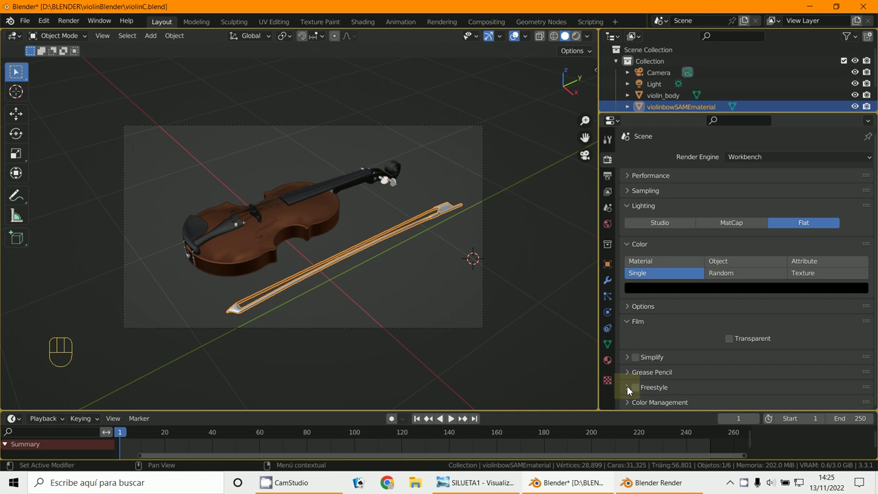
# Enable Freestyle outlines for the render with 0.5 px absolute line thickness
pyautogui.moveTo(627, 395); pyautogui.dragTo(651, 383)
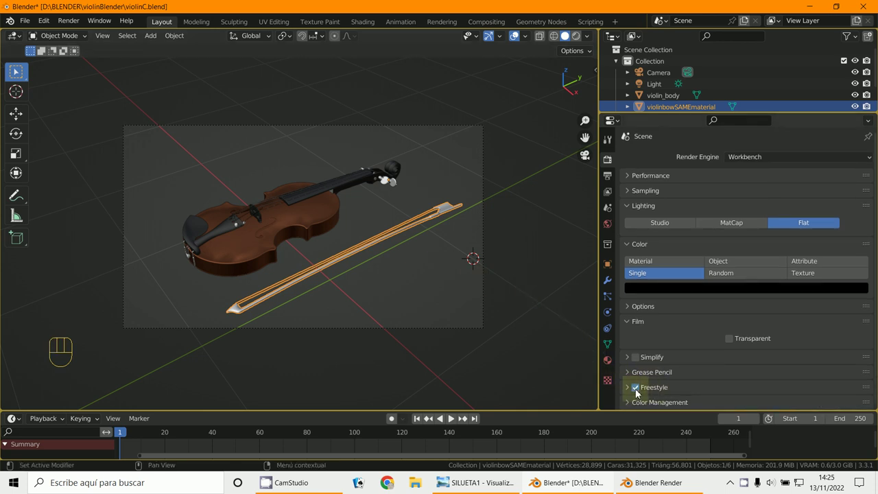
pyautogui.moveTo(629, 391); pyautogui.dragTo(473, 315)
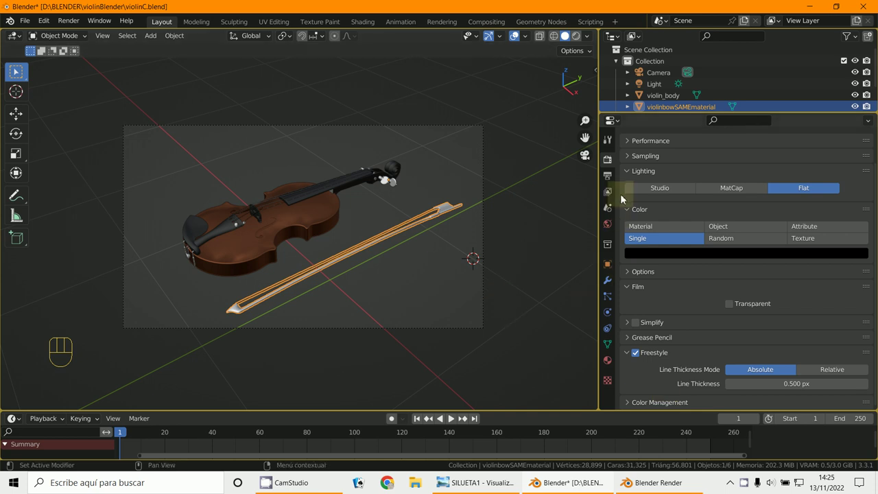
# Review the view layer Line Set (Silhouette, Crease, Border, 134°) and set the single colour to blue
pyautogui.click(611, 211)
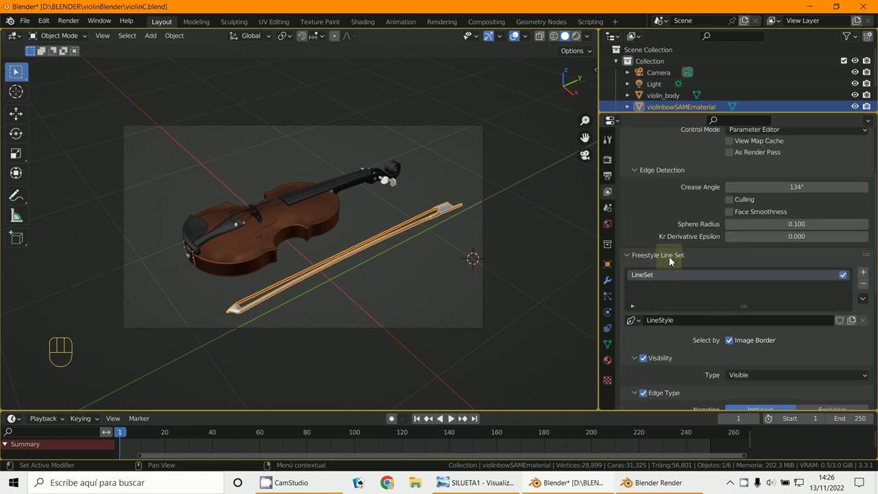
pyautogui.middleClick(627, 262)
pyautogui.rightClick(627, 262)
pyautogui.moveTo(626, 262); pyautogui.dragTo(421, 220)
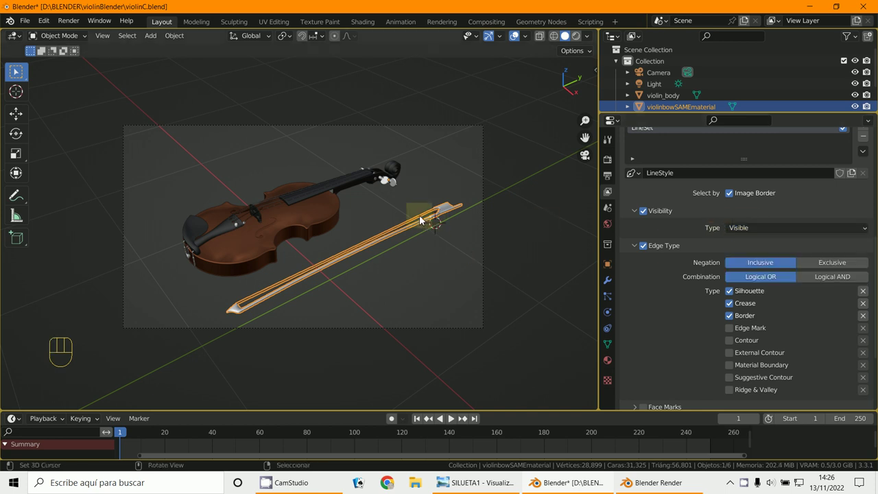
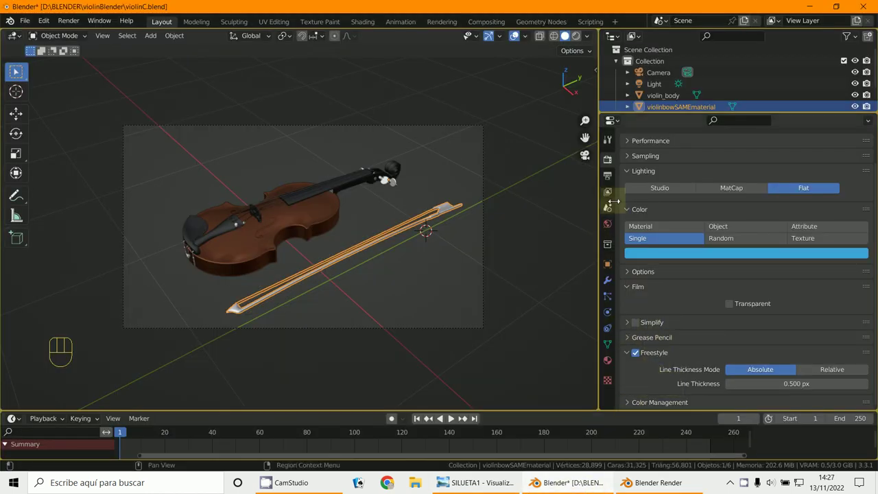
# Set Freestyle base thickness 3 with a Calligraphy modifier at 60°, thickness 1 to 10
pyautogui.click(612, 189)
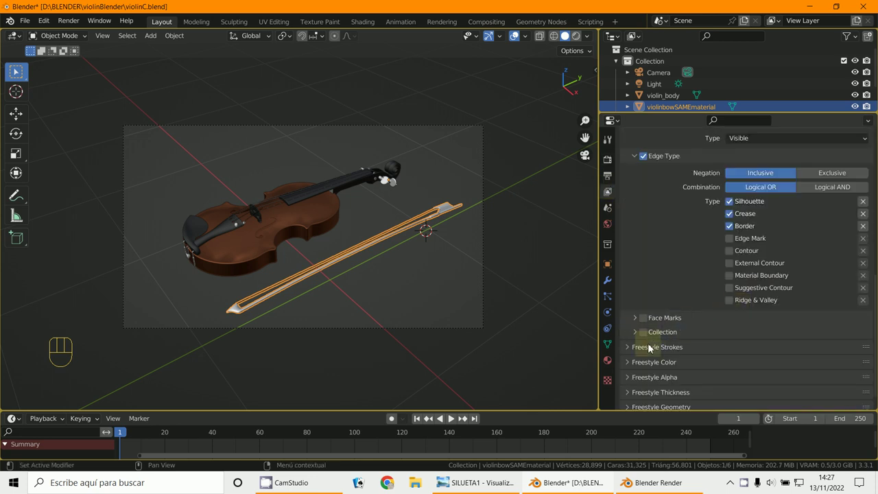
pyautogui.moveTo(647, 352); pyautogui.dragTo(755, 256)
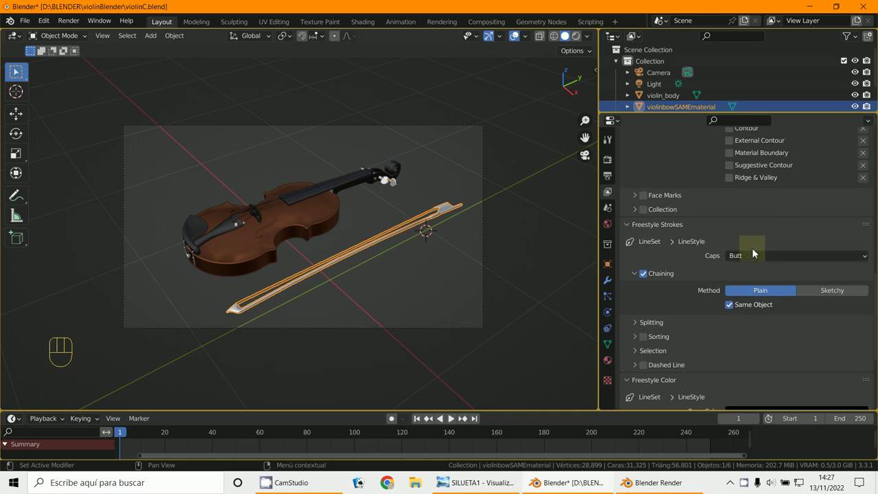
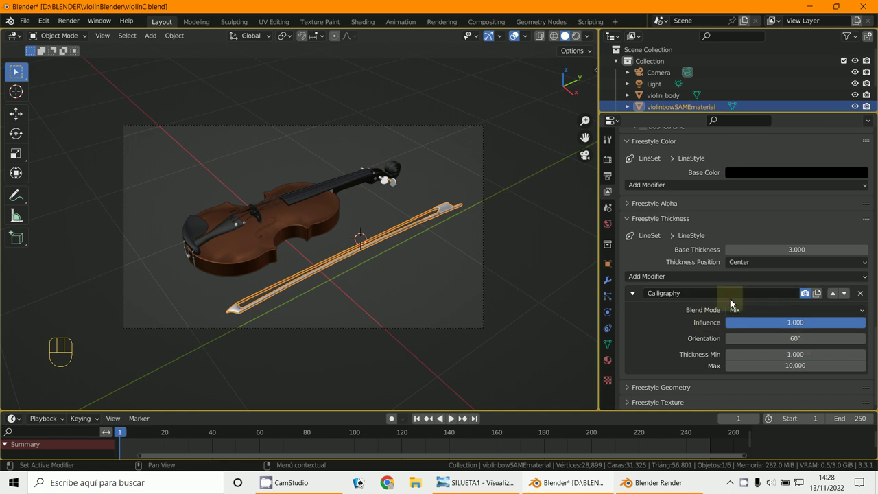
# Add a Simplification geometry modifier with tolerance 0.100 to the line style
pyautogui.click(711, 297)
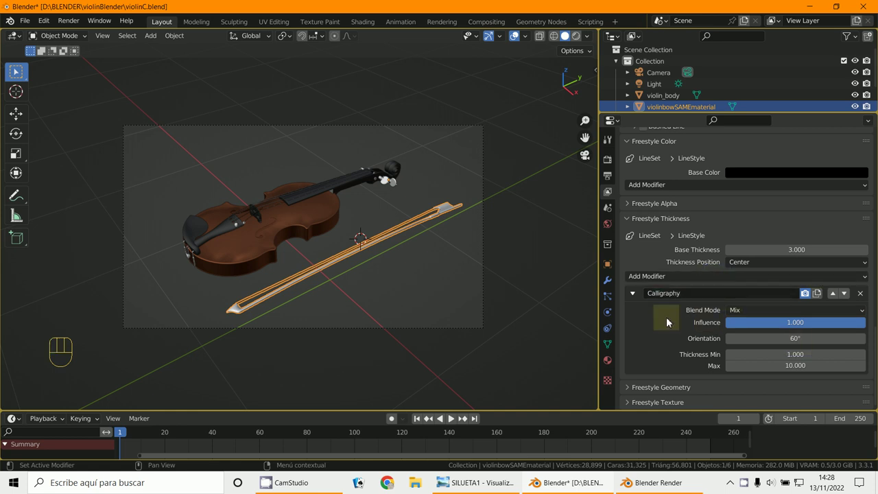
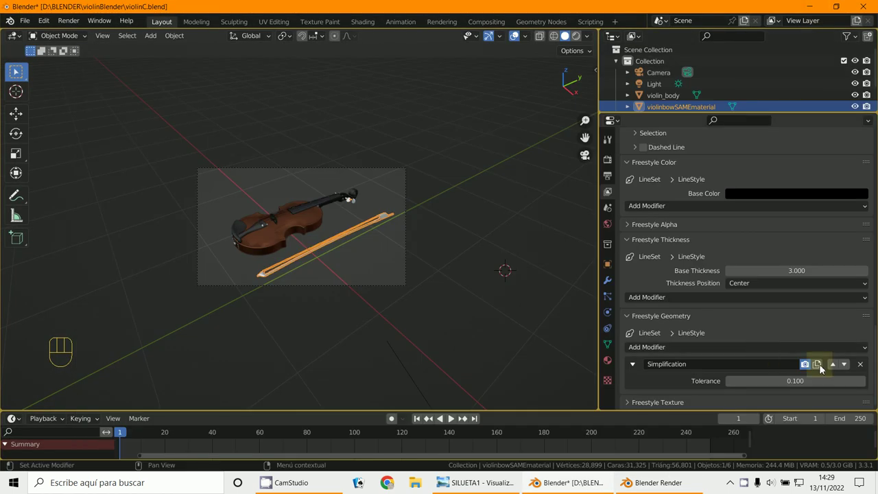
# Add Tip Remover and Sampling modifiers (10.000 each) and render the blue outlined violin
pyautogui.moveTo(863, 372); pyautogui.dragTo(515, 235)
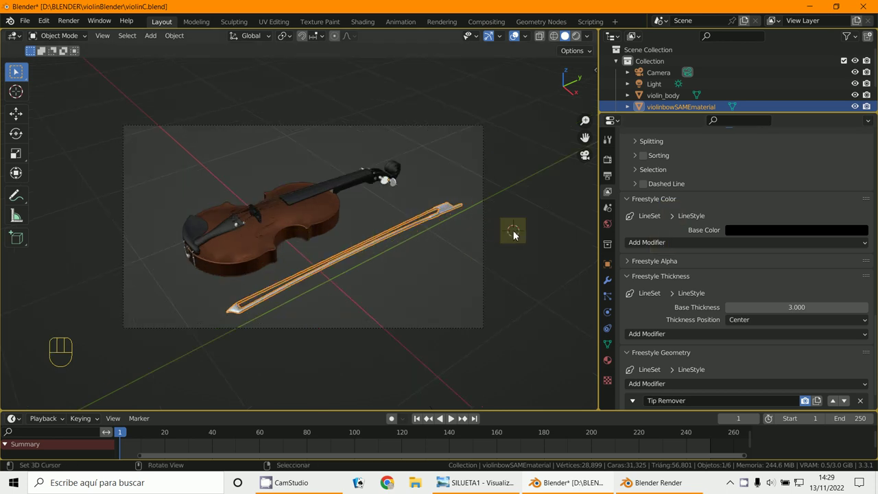
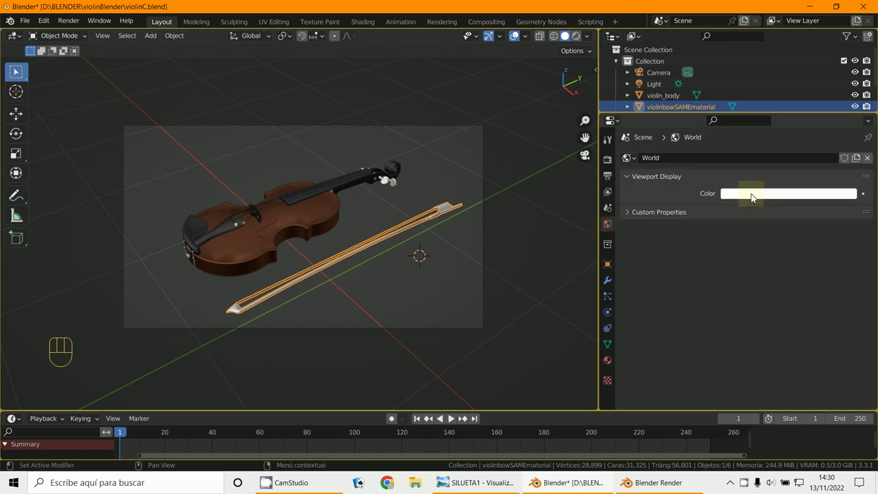
# Darken the world colour to navy and return to Render Properties for the single colour
pyautogui.moveTo(753, 202); pyautogui.dragTo(763, 199)
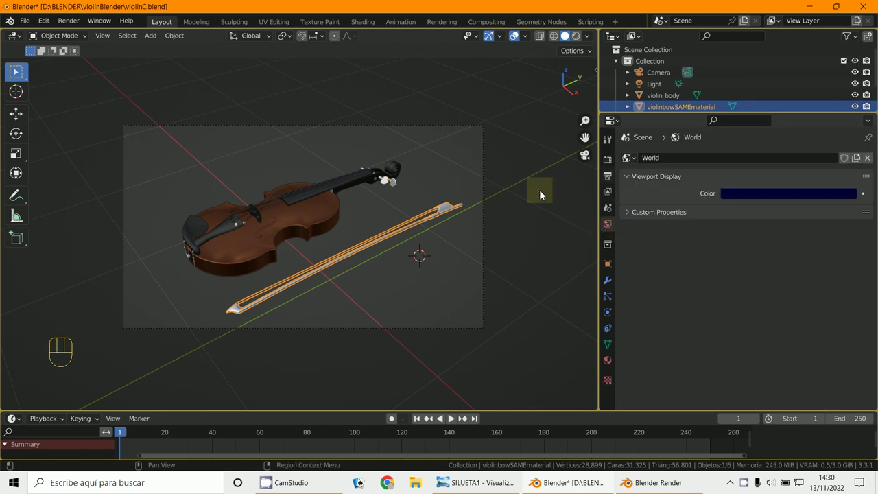
pyautogui.click(610, 164)
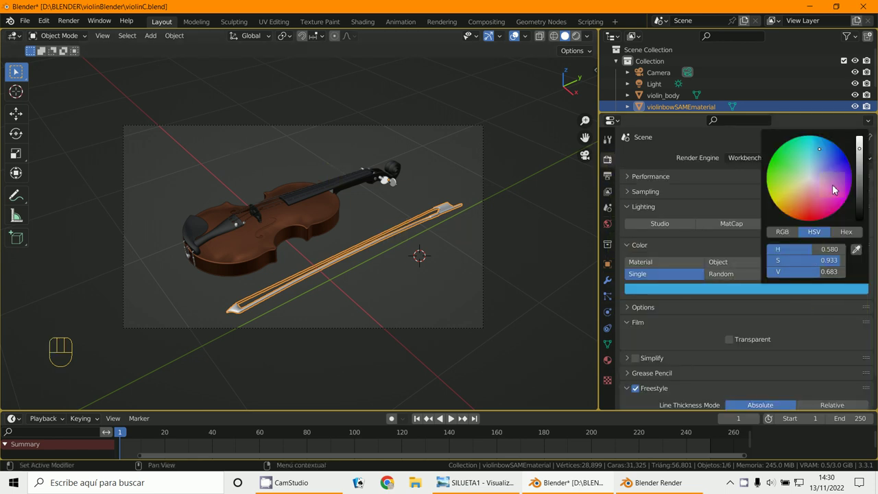